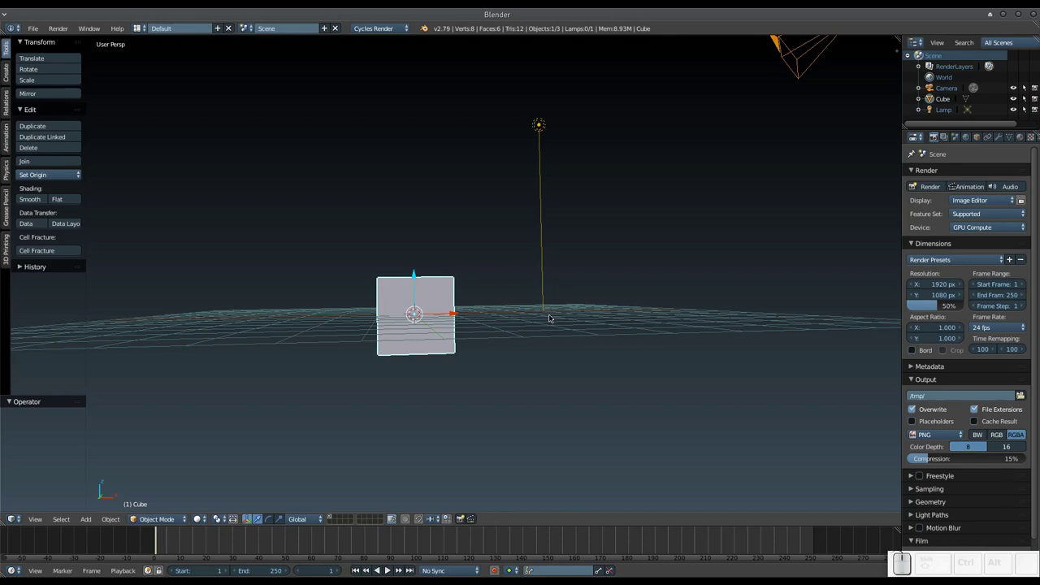
# Step: Orbit around the default cube to view it from several angles
pyautogui.middleClick(543, 315)
pyautogui.moveTo(439, 326); pyautogui.dragTo(421, 322)
pyautogui.click(422, 313)
pyautogui.middleClick(432, 318)
pyautogui.moveTo(516, 309); pyautogui.dragTo(481, 256)
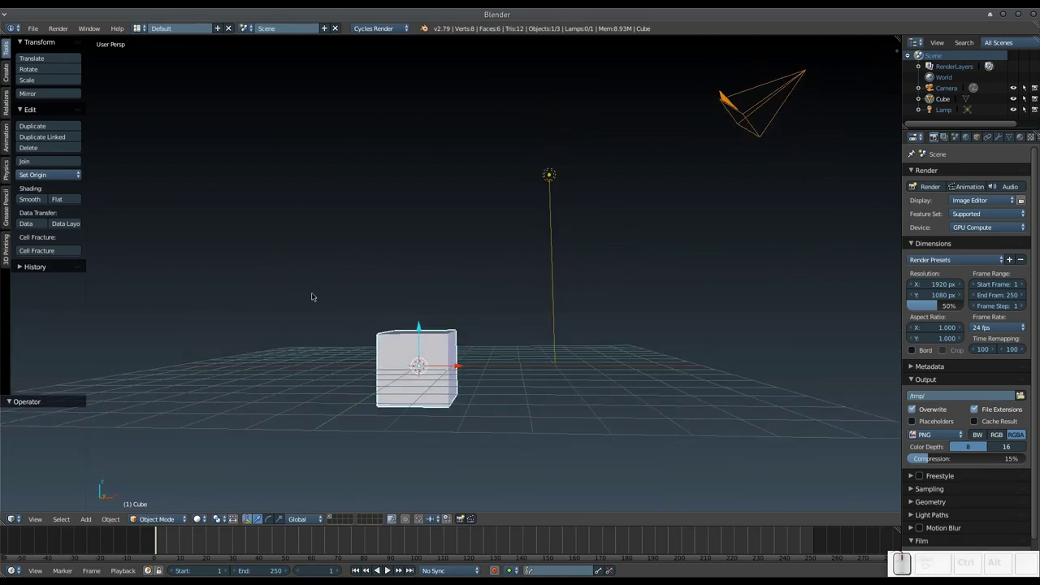
pyautogui.middleClick(480, 343)
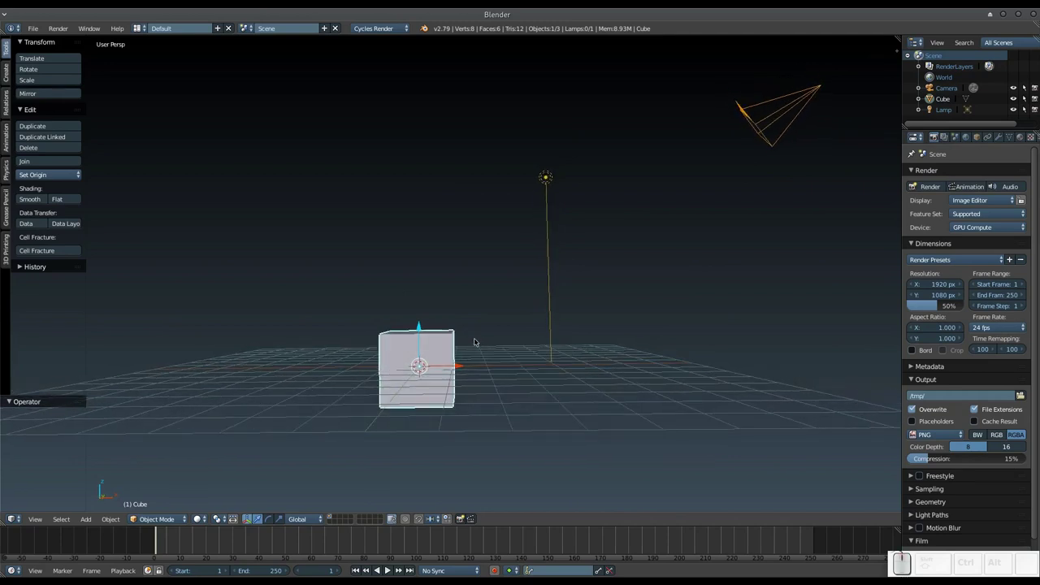
pyautogui.middleClick(460, 347)
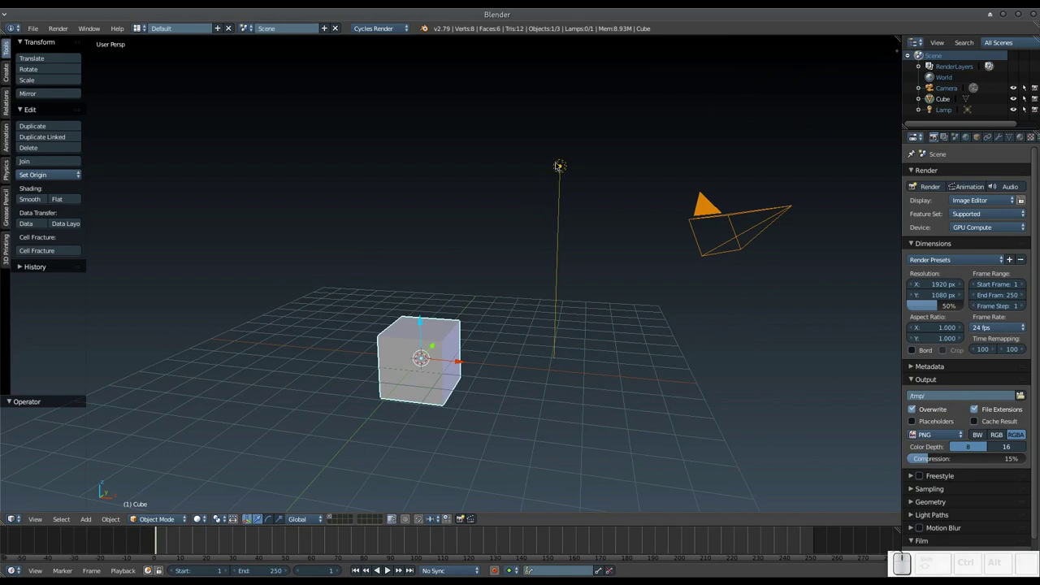
pyautogui.middleClick(500, 357)
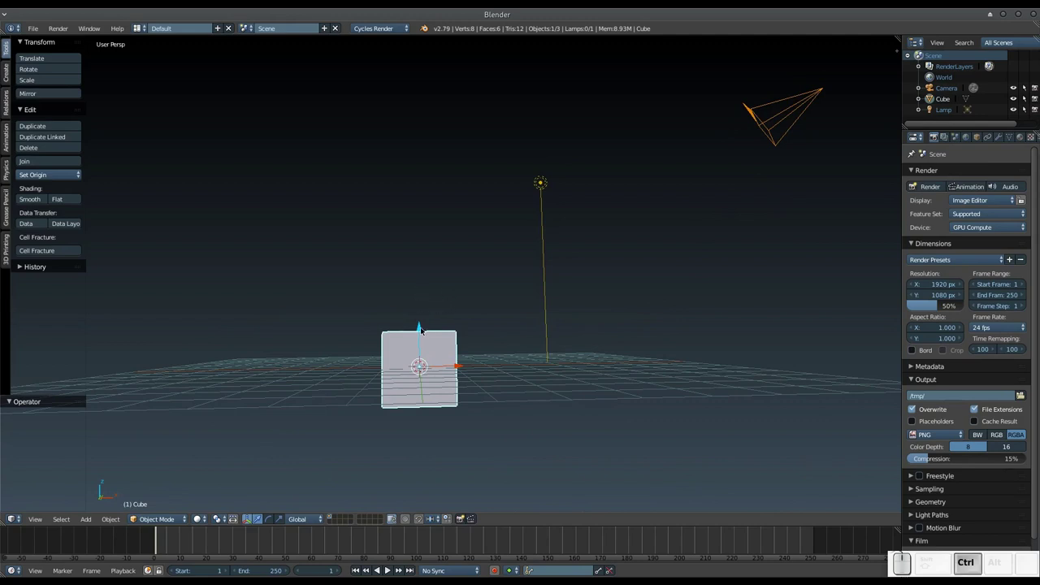
# Step: Raise the cube one unit along its vertical Z axis so it sits above the grid
pyautogui.click(422, 327)
pyautogui.middleClick(458, 312)
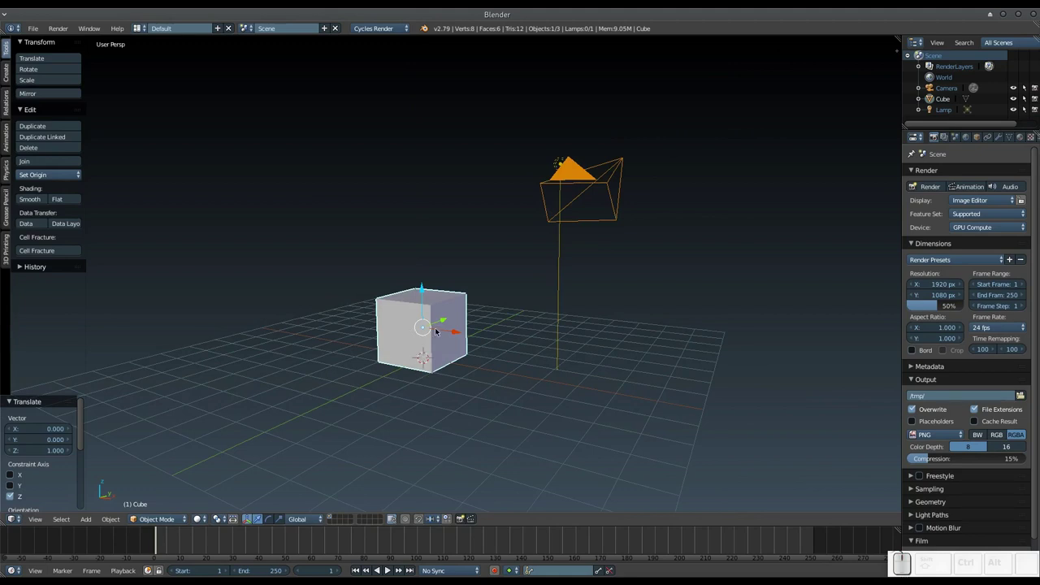
# Step: Render the raised cube with Cycles, then leave the render for the camera view
pyautogui.press('KP_0')
pyautogui.press('F12')
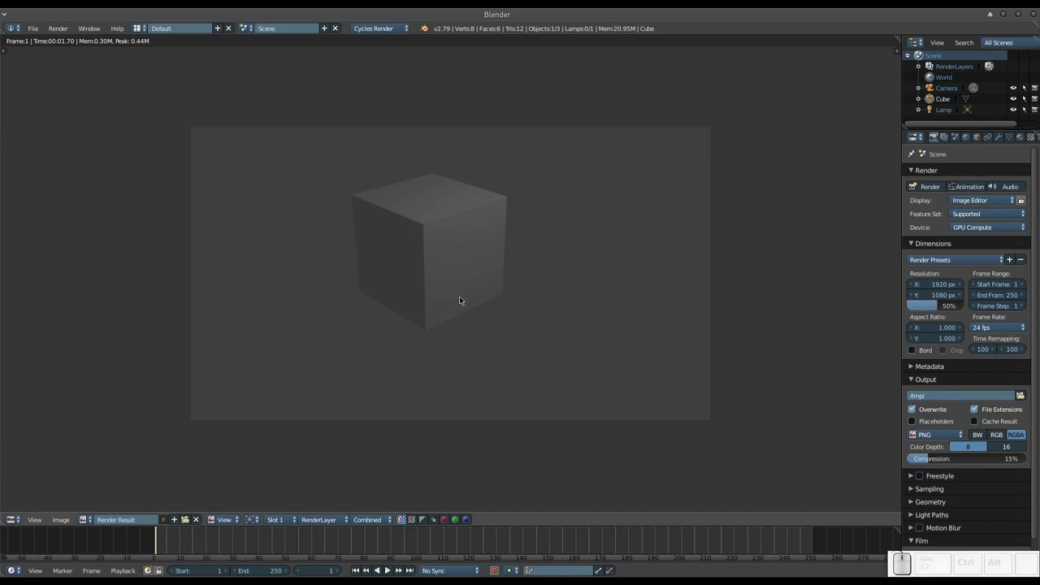
pyautogui.press('Escape')
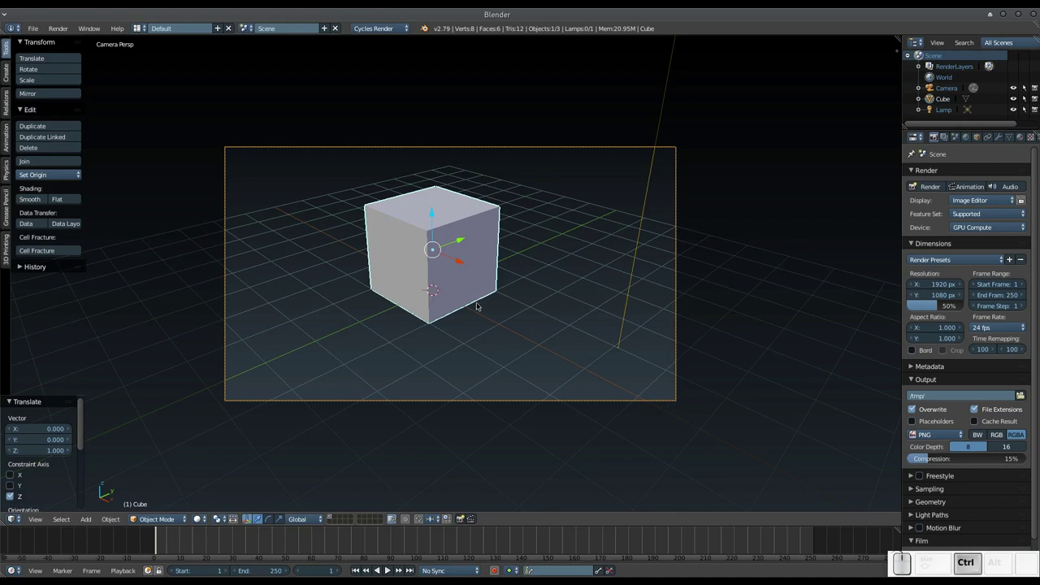
# Step: Switch to the Compositing screen layout and back, then choose a layout from the list
pyautogui.press('ctrl+Left')
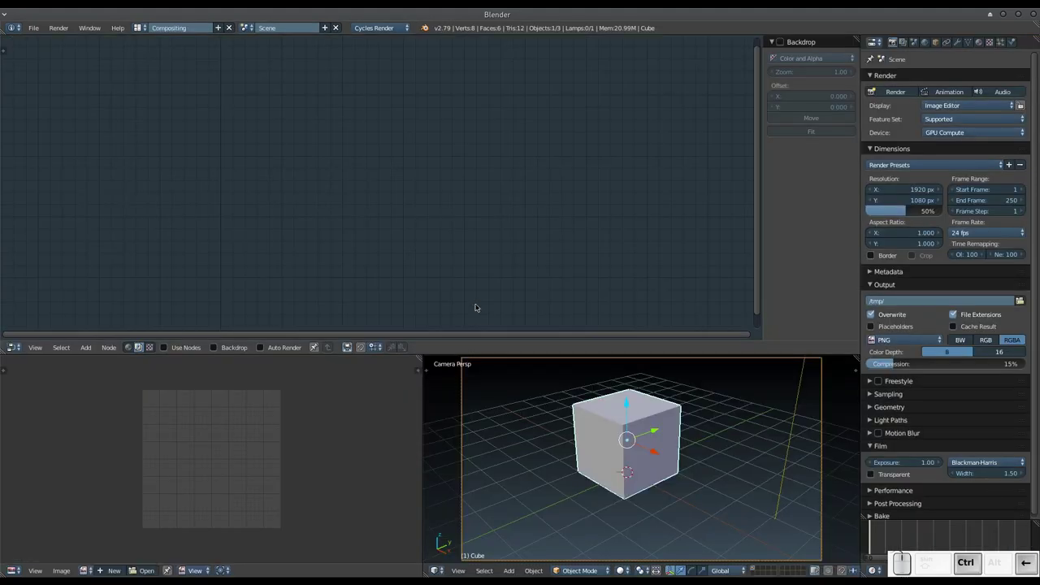
pyautogui.press('ctrl+Right')
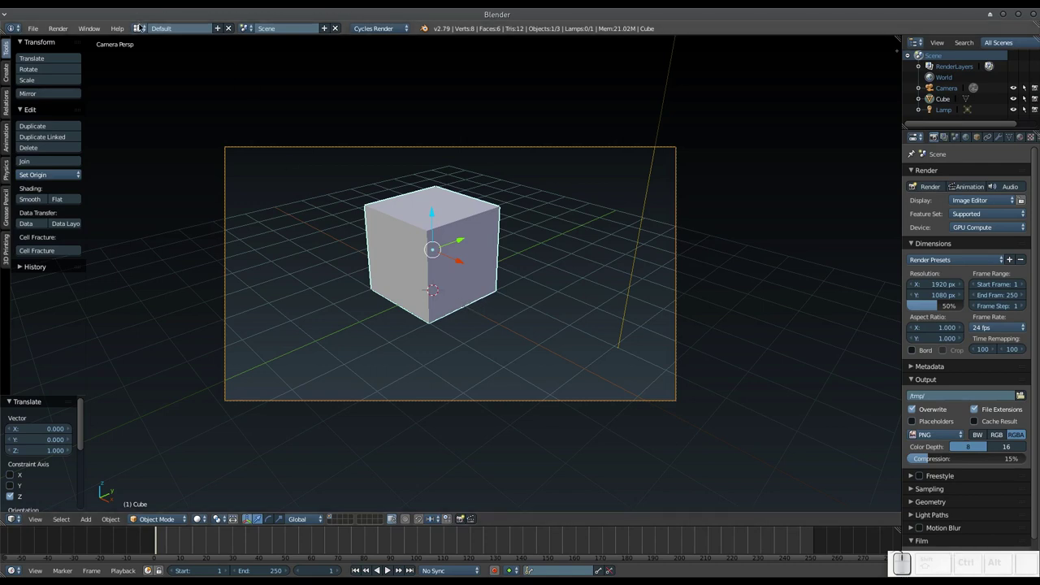
pyautogui.click(139, 25)
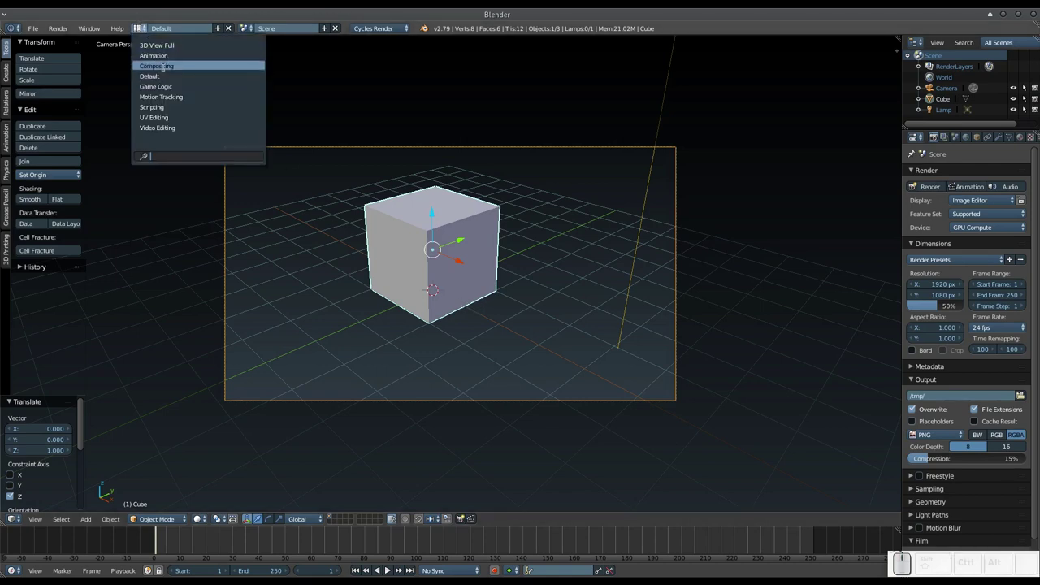
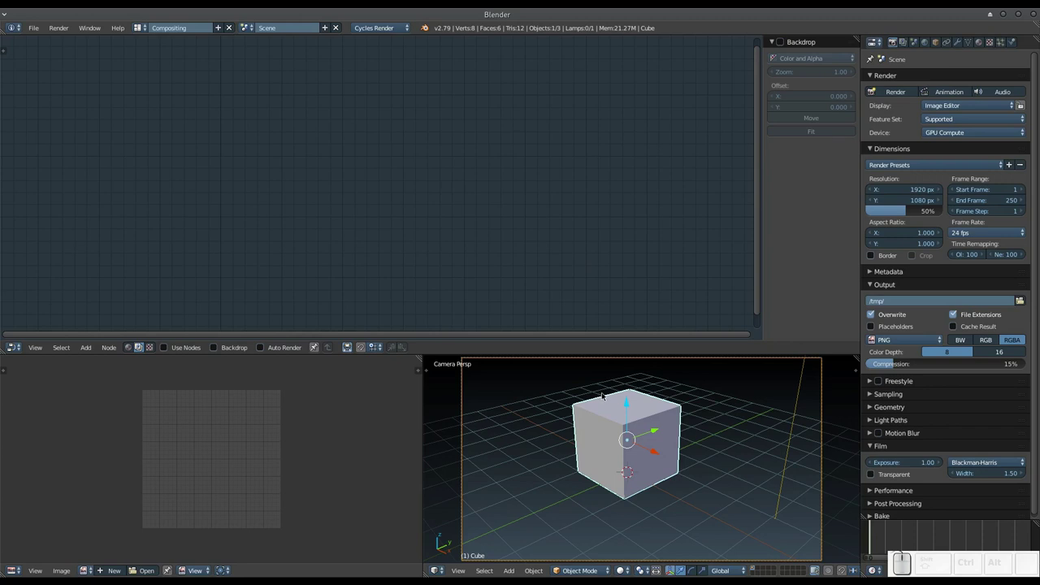
# Step: Select the sun lamp and show its Object Data settings
pyautogui.rightClick(802, 378)
pyautogui.rightClick(801, 379)
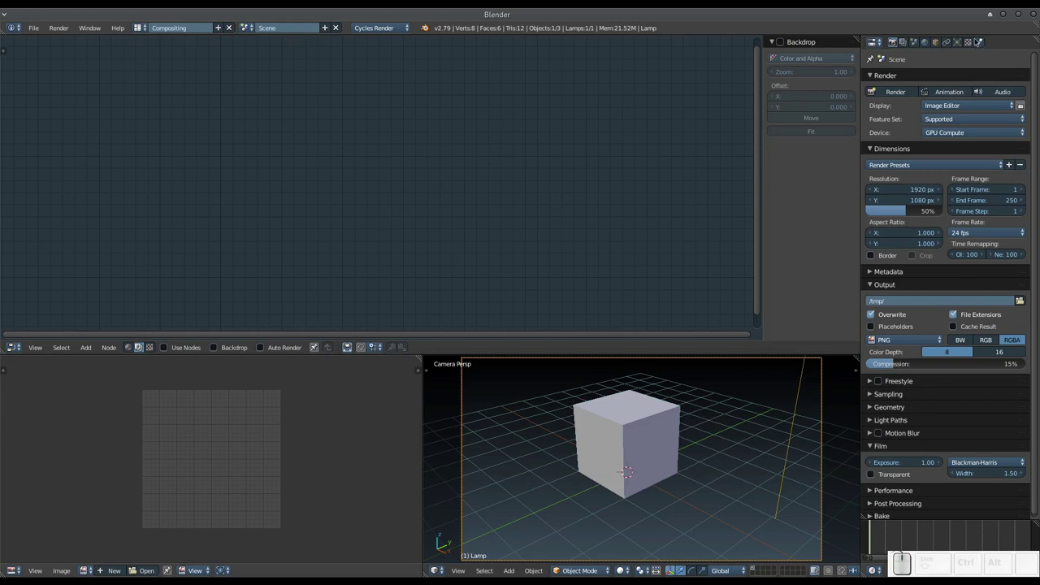
pyautogui.click(957, 46)
pyautogui.click(915, 136)
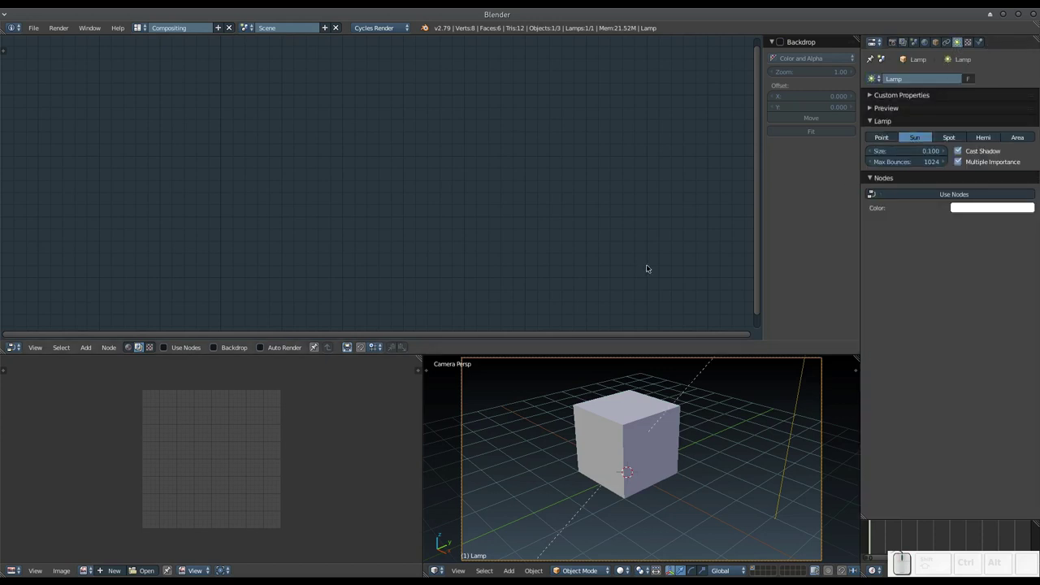
# Step: Render the cube into the Compositing layout's image area and reselect the cube
pyautogui.press('F12')
pyautogui.middleClick(304, 445)
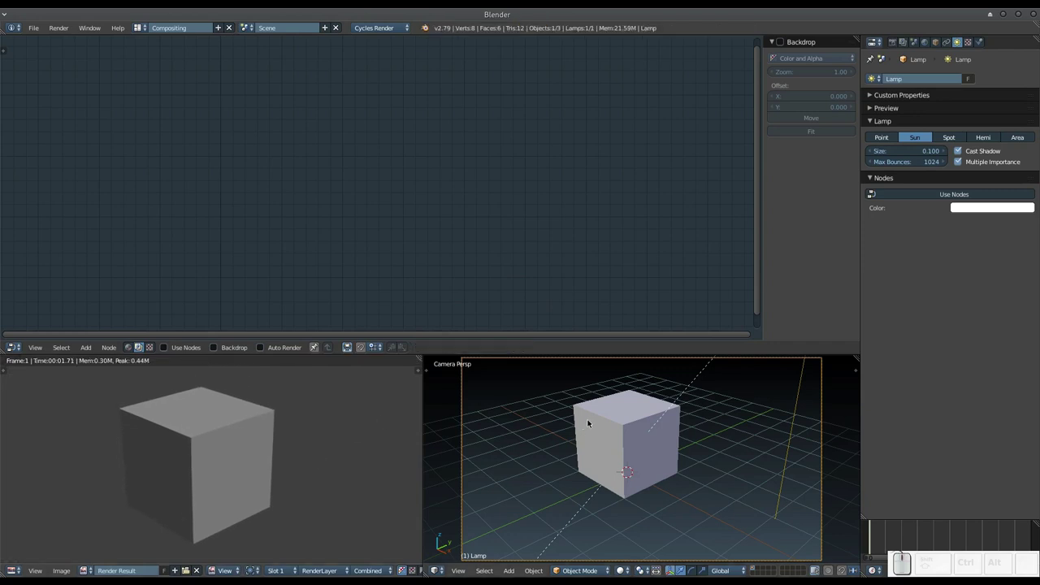
pyautogui.rightClick(590, 422)
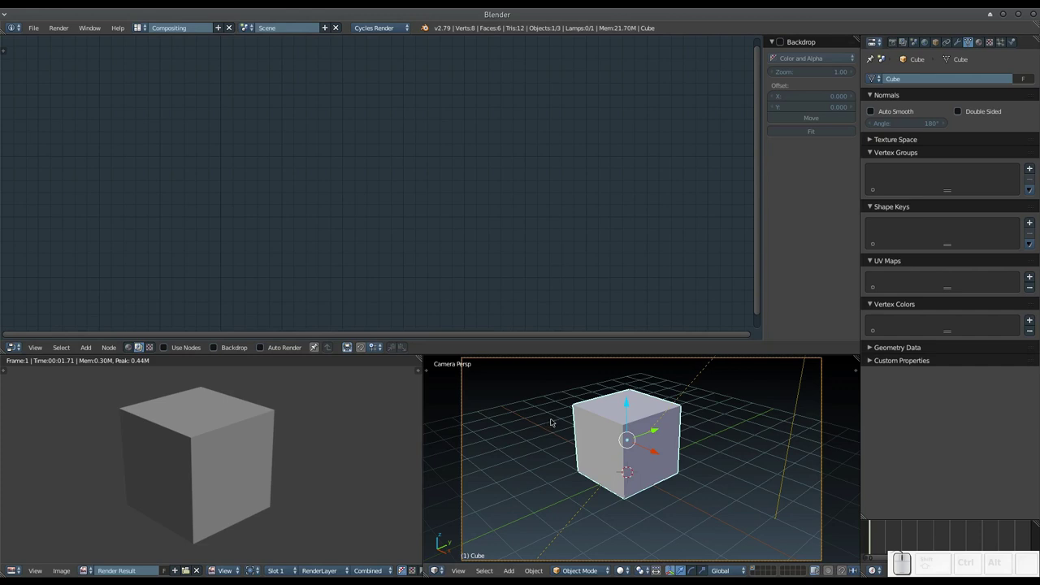
# Step: Orbit the 3D viewport around the selected cube
pyautogui.middleClick(551, 446)
pyautogui.middleClick(552, 444)
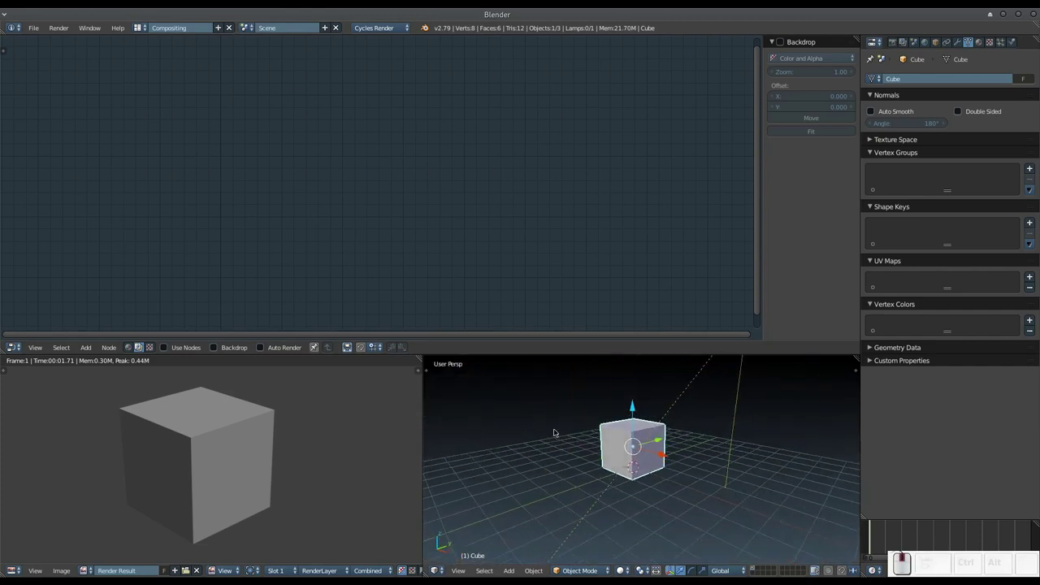
pyautogui.middleClick(554, 432)
pyautogui.middleClick(582, 422)
pyautogui.middleClick(578, 412)
pyautogui.middleClick(576, 421)
pyautogui.middleClick(573, 422)
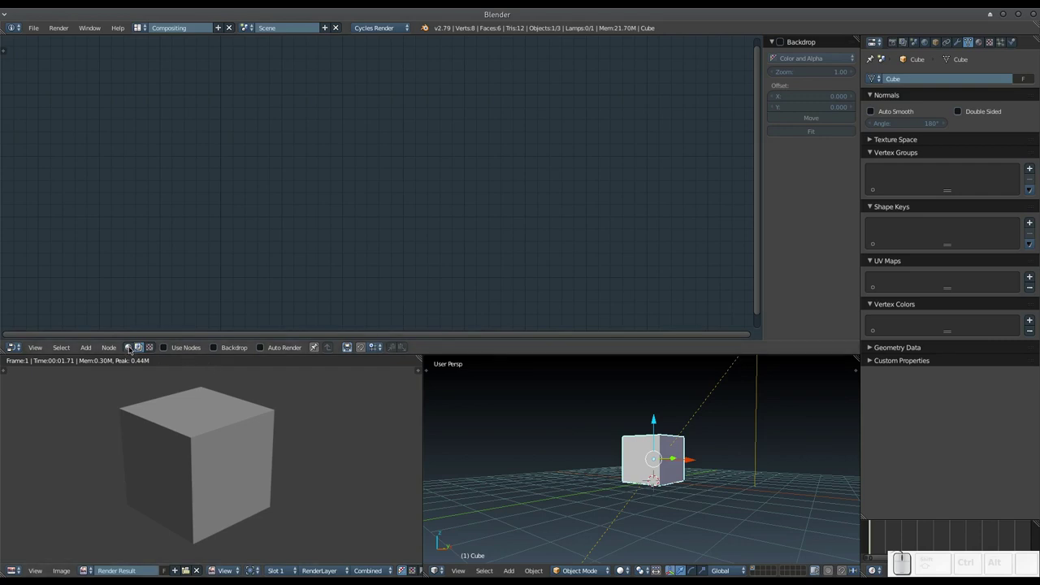
# Step: Switch the node editor to shader nodes and unlink the material from the cube's slot
pyautogui.click(129, 351)
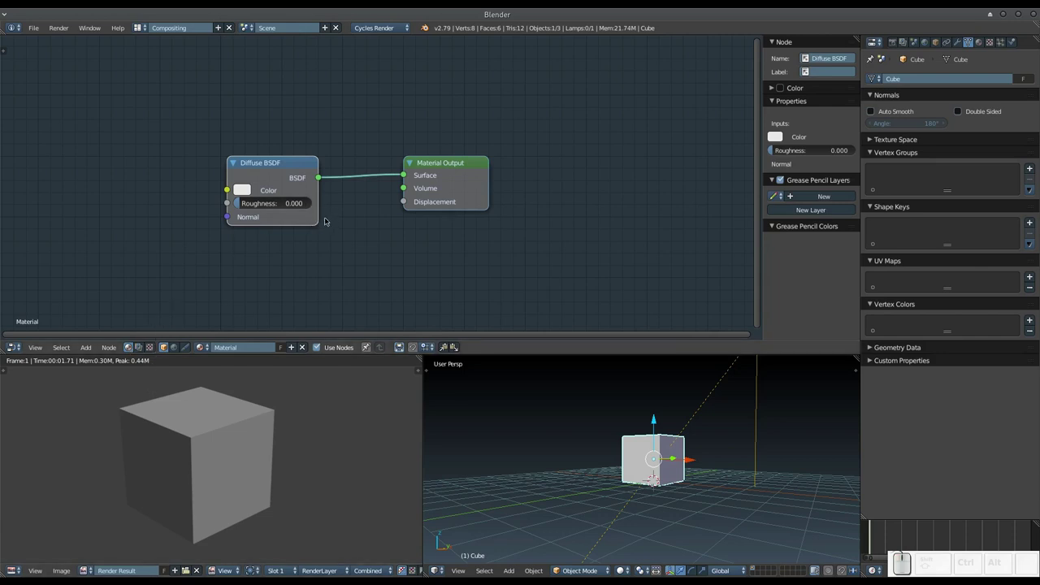
pyautogui.click(949, 45)
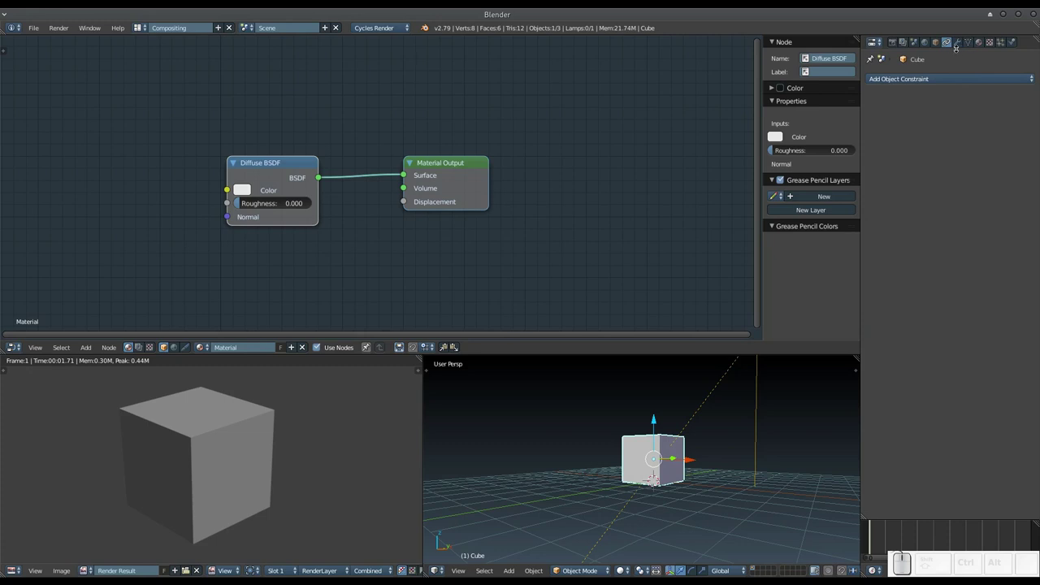
pyautogui.click(978, 41)
pyautogui.click(971, 115)
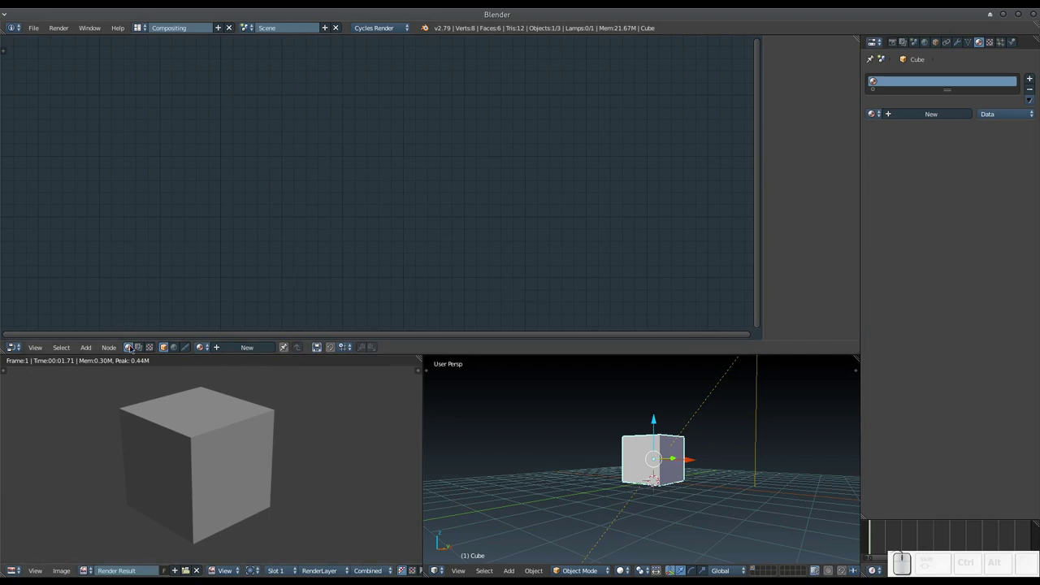
pyautogui.moveTo(127, 352); pyautogui.dragTo(126, 369)
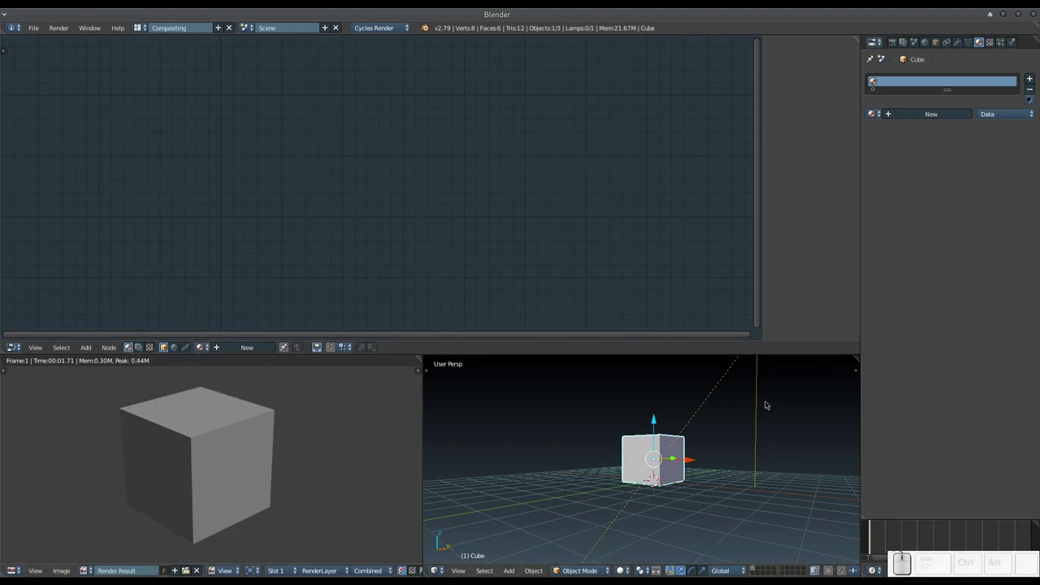
# Step: Select the sun lamp and enable Use Nodes for an Emission-to-Lamp Output setup
pyautogui.rightClick(759, 398)
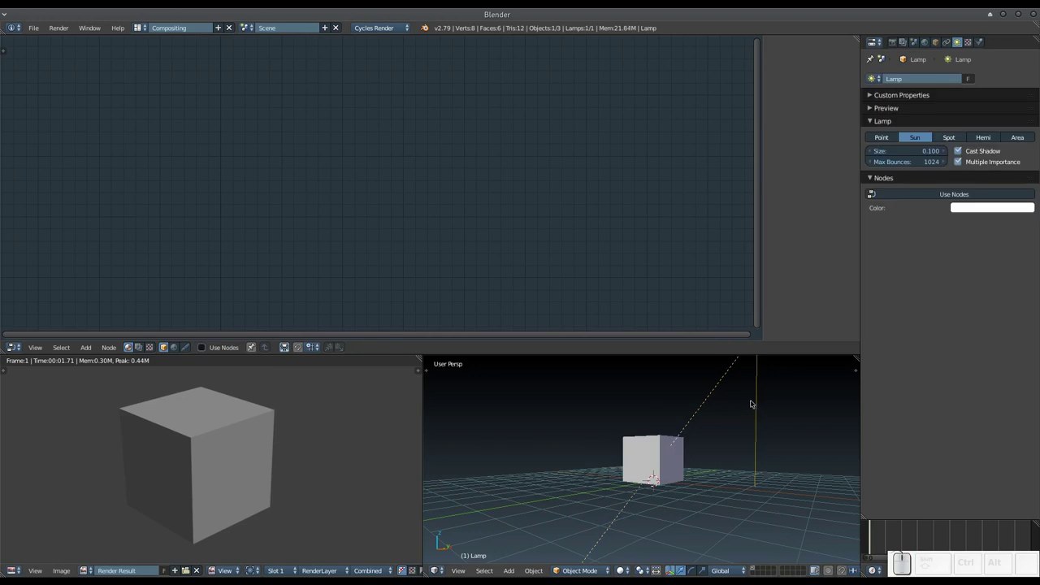
pyautogui.click(920, 192)
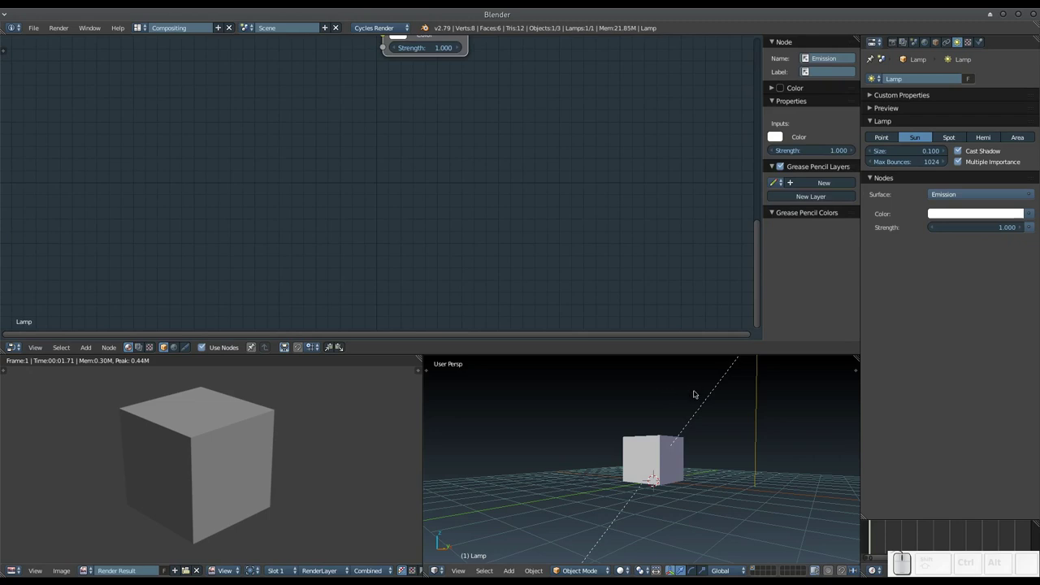
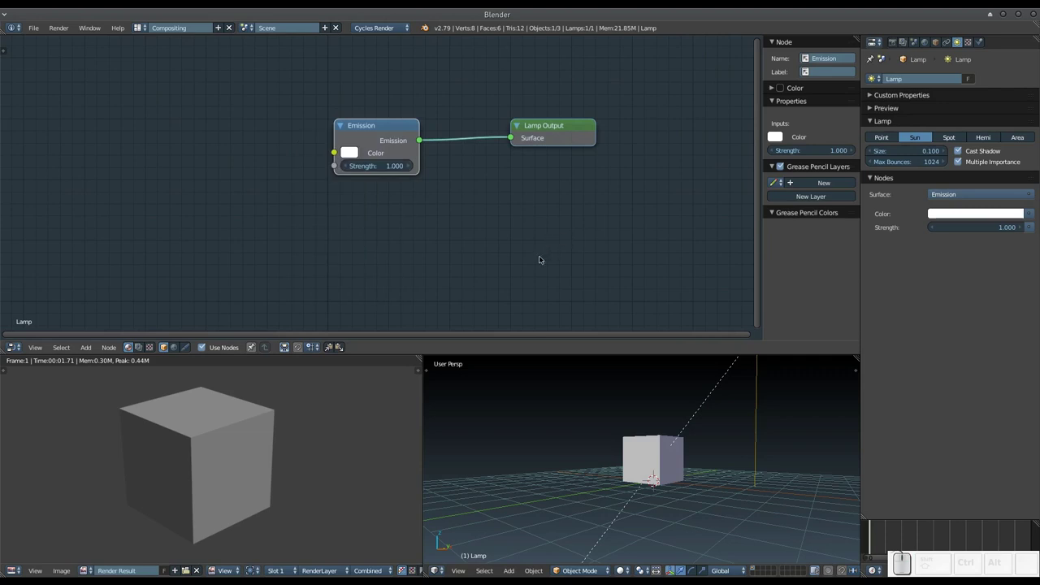
# Step: Reselect the cube and point the node editor at the World and compositing node trees
pyautogui.rightClick(638, 441)
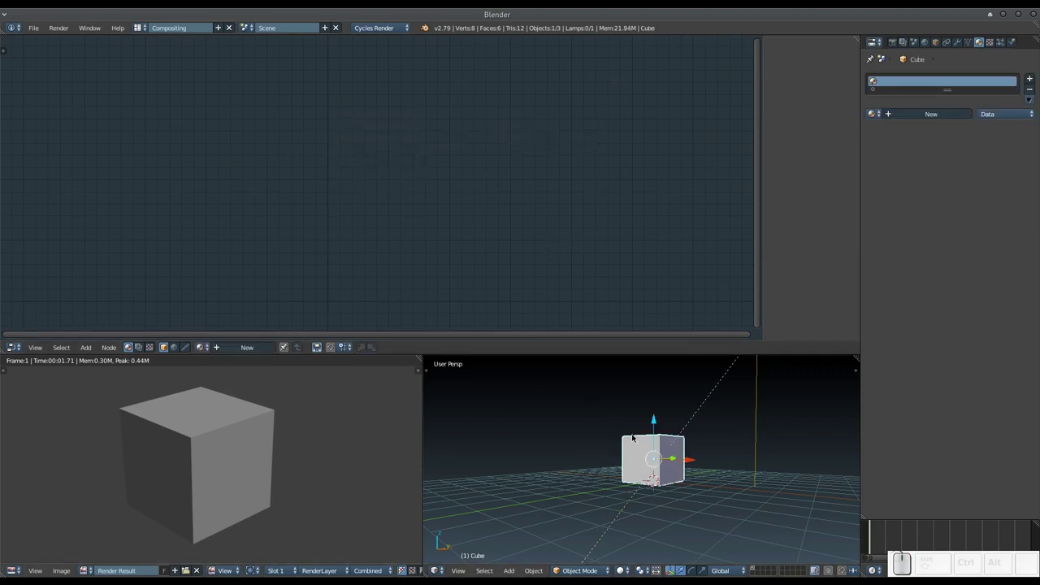
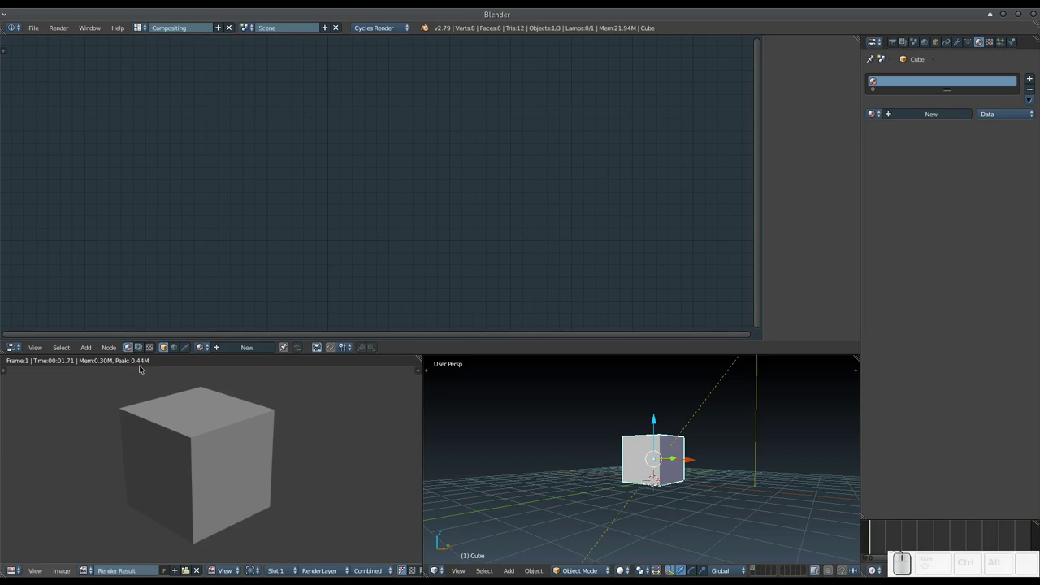
pyautogui.click(128, 346)
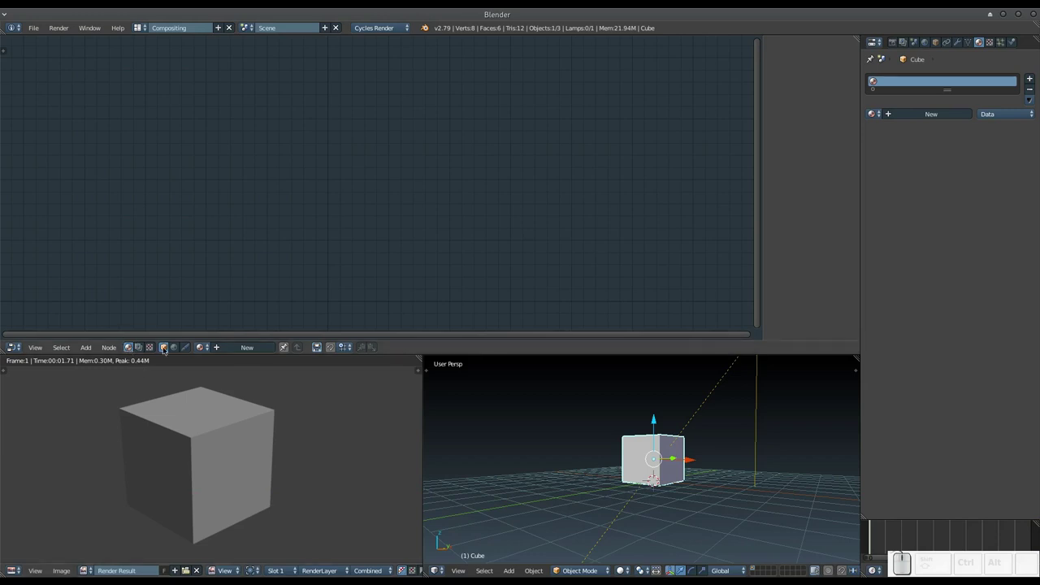
pyautogui.click(164, 345)
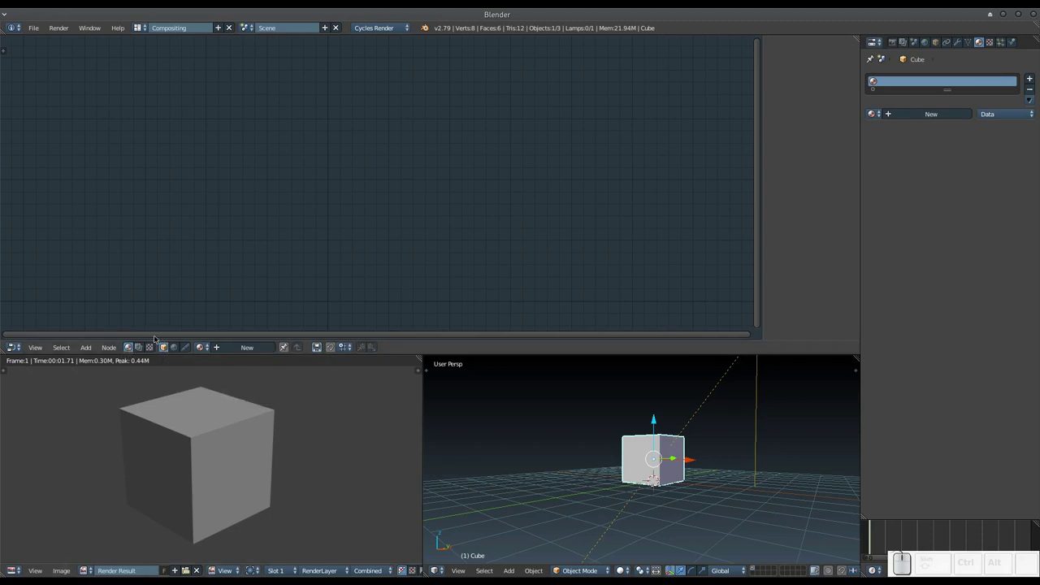
pyautogui.click(176, 345)
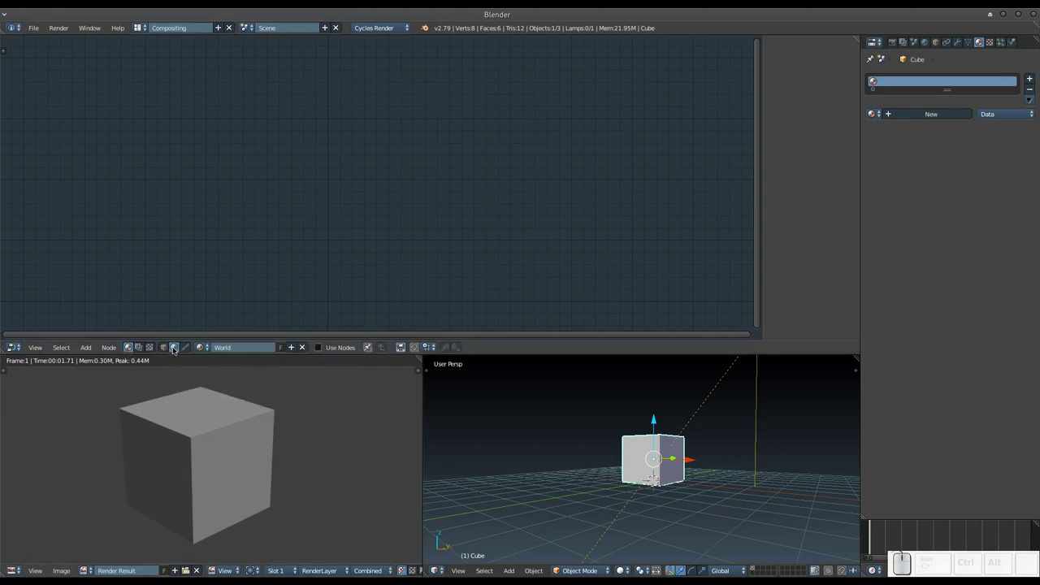
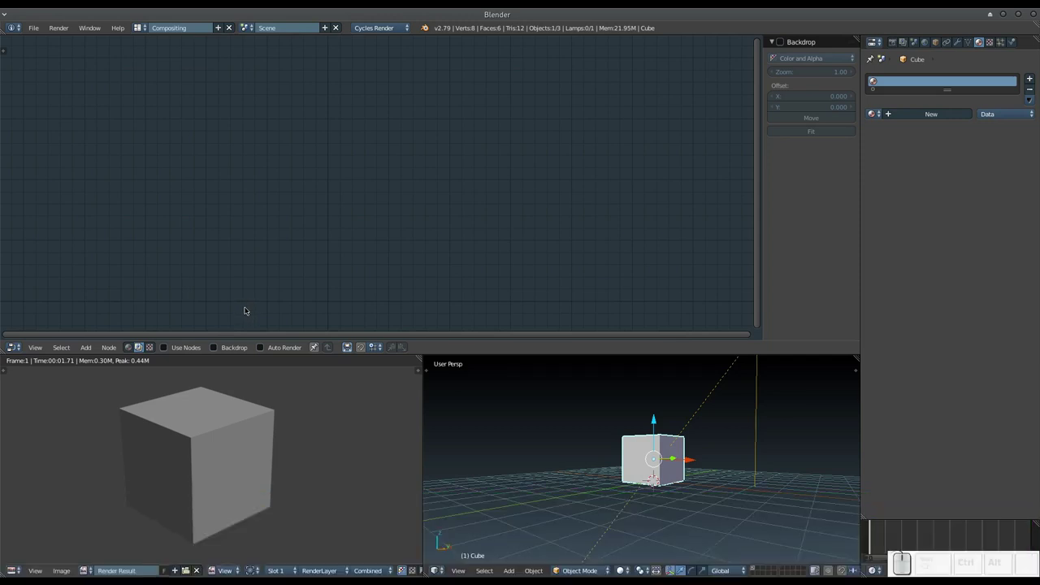
# Step: Move the node editor from shader nodes to the empty texture node tree
pyautogui.click(243, 307)
pyautogui.rightClick(244, 307)
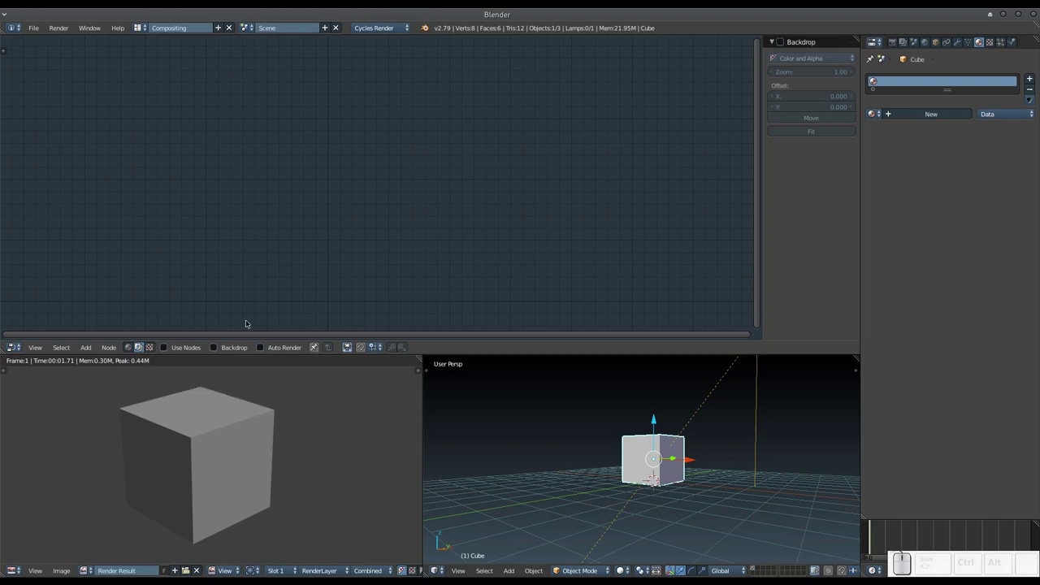
pyautogui.click(151, 344)
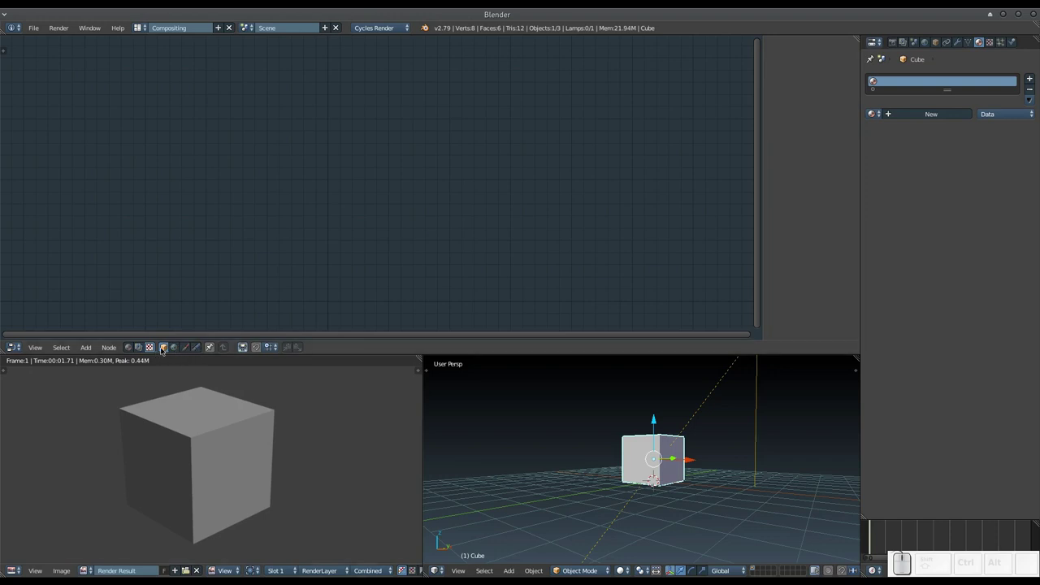
pyautogui.click(168, 347)
pyautogui.click(176, 347)
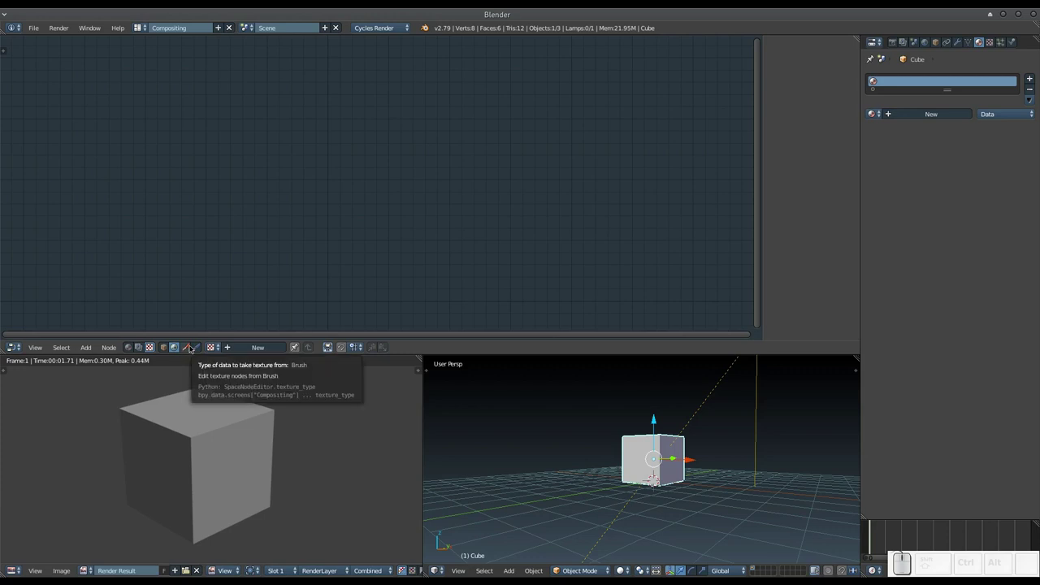
pyautogui.rightClick(189, 351)
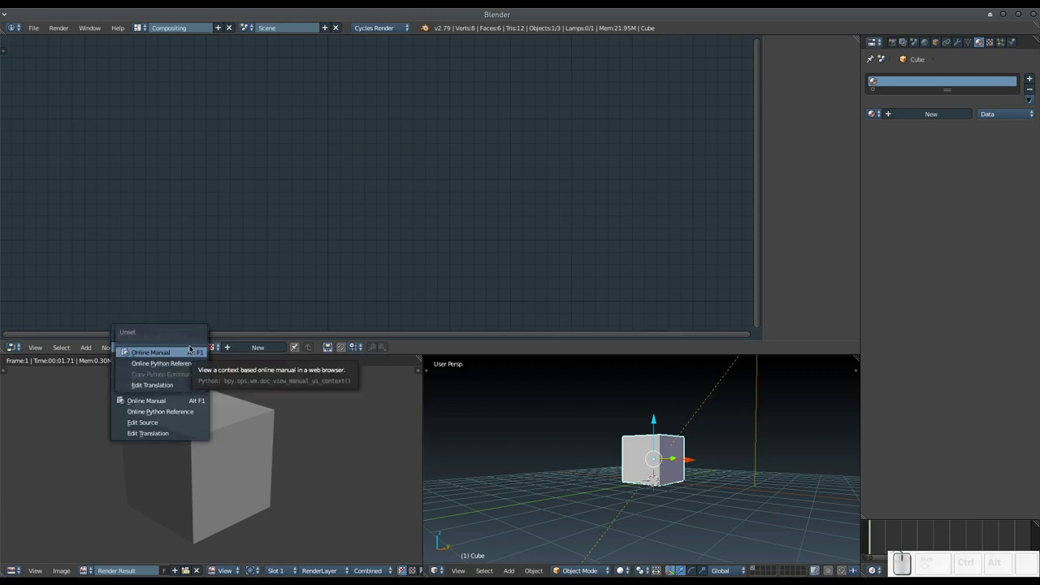
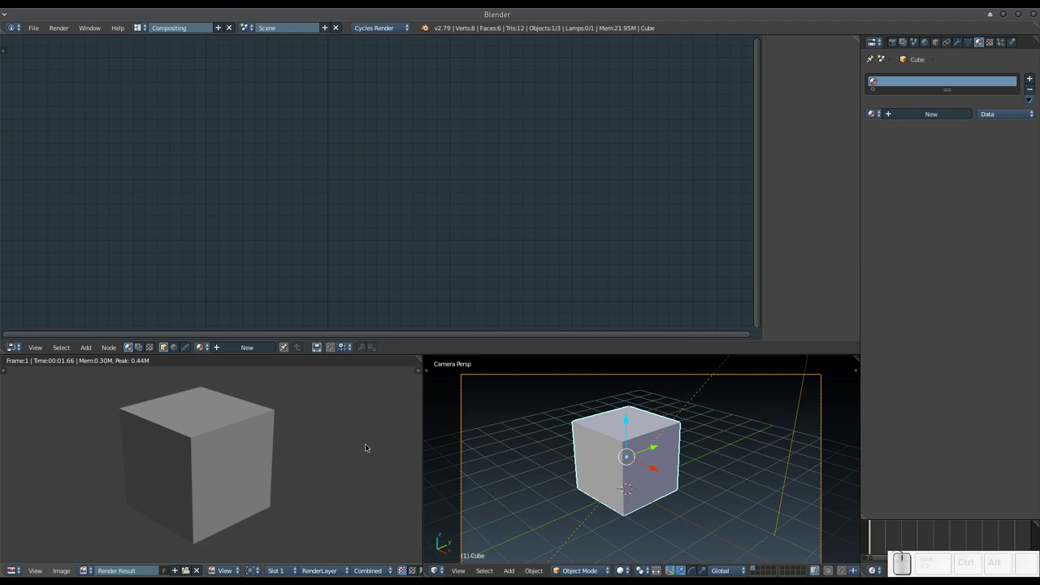
# Step: Reselect the cube in the viewport and scroll its empty material properties
pyautogui.rightClick(368, 444)
pyautogui.rightClick(367, 445)
pyautogui.scroll(-3)
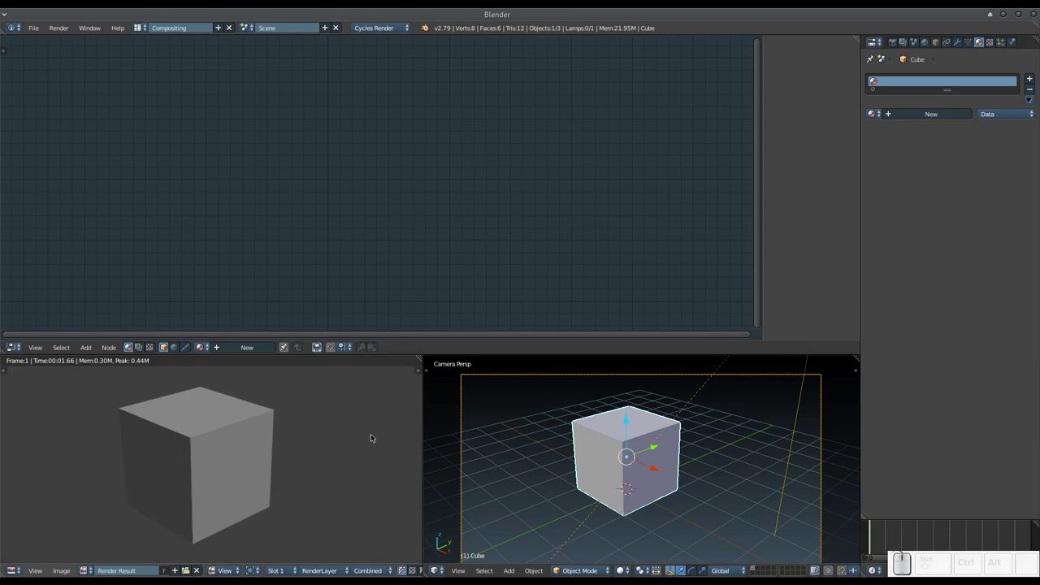